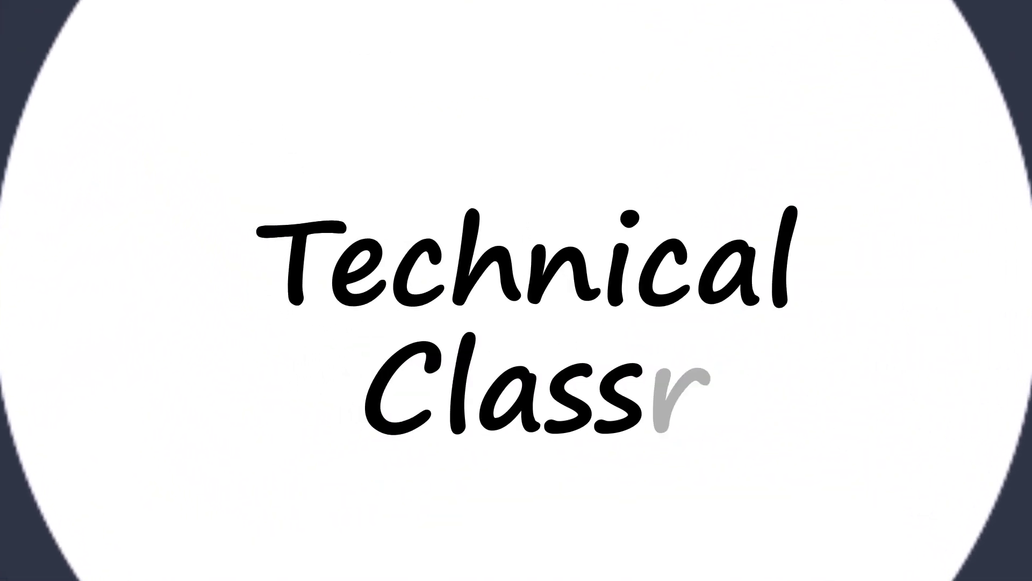
Select the popsicle body in the orthographic viewport.
left_click(722, 261)
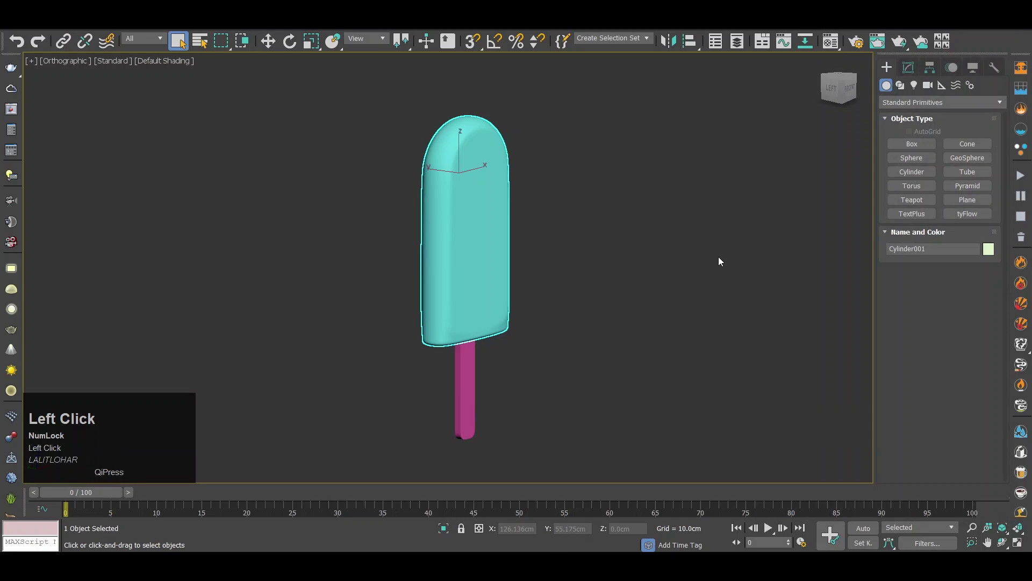
Bring up the Material Editor and start a VRayMtl (Material #1) for the popsicle body.
key("m")
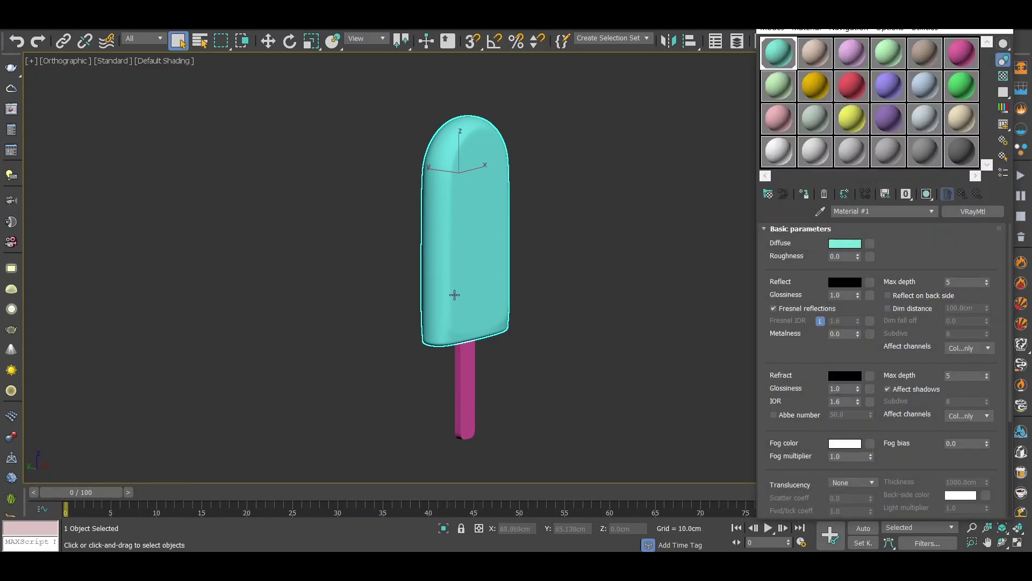
key("m")
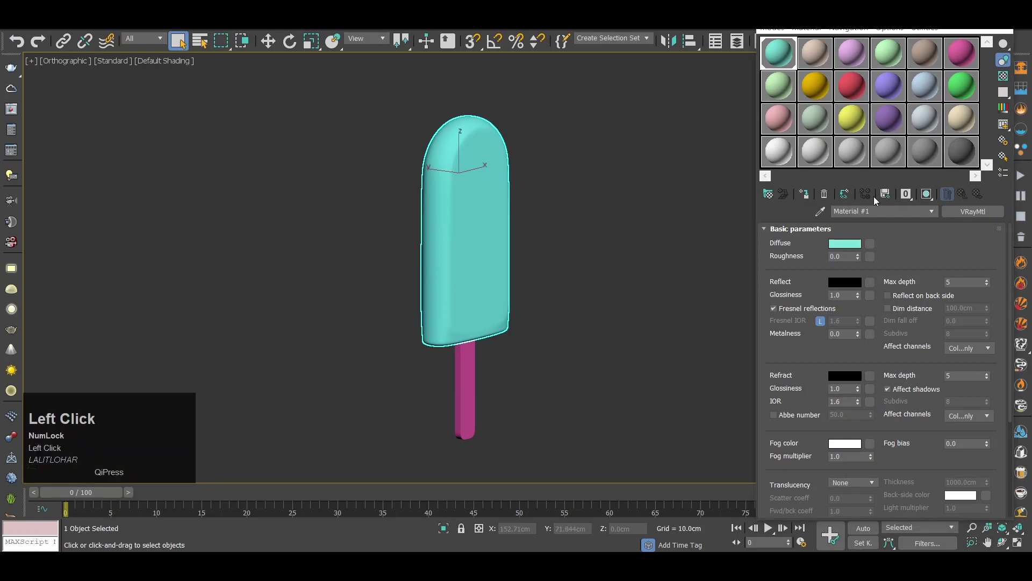
left_click(808, 195)
left_click(808, 196)
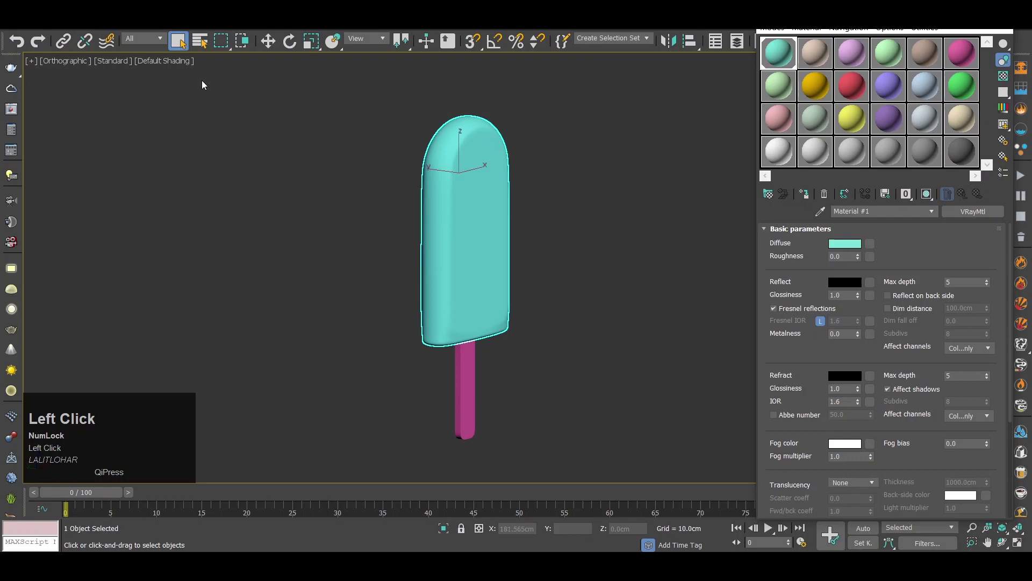
left_click(15, 33)
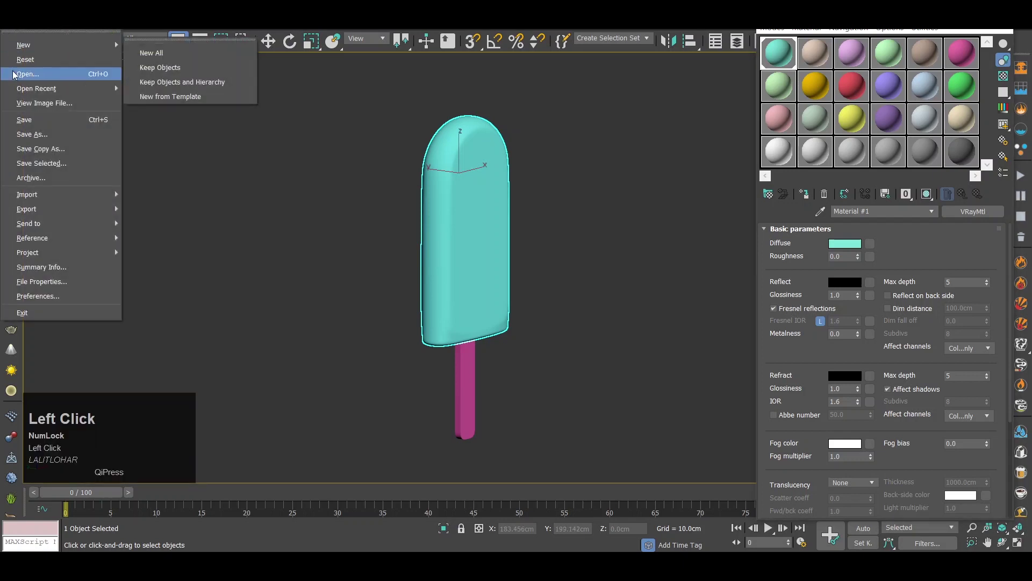
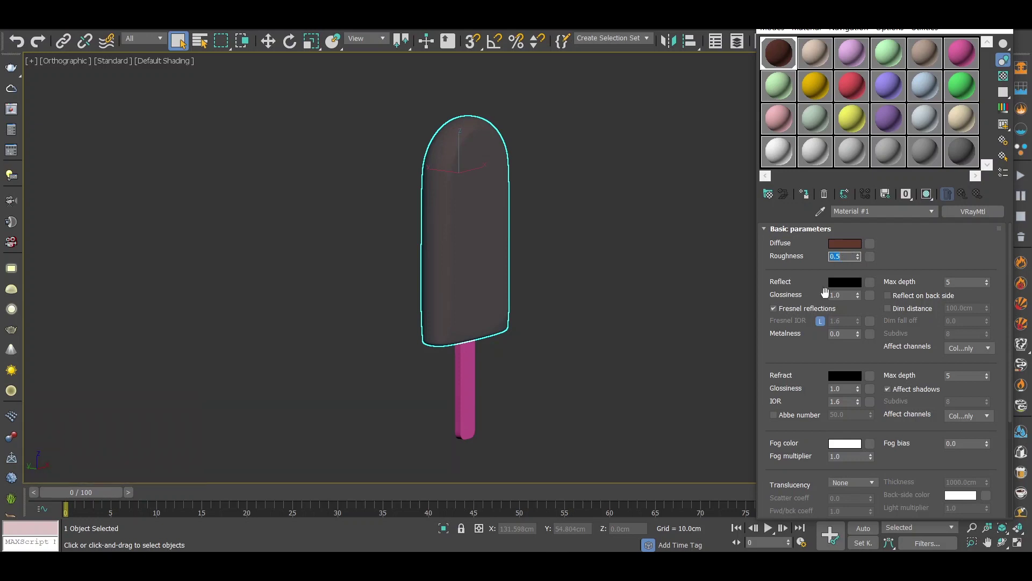
Set the body's Reflect colour to dark grey RGB 10,10,10 with glossiness 0.3.
left_click(844, 282)
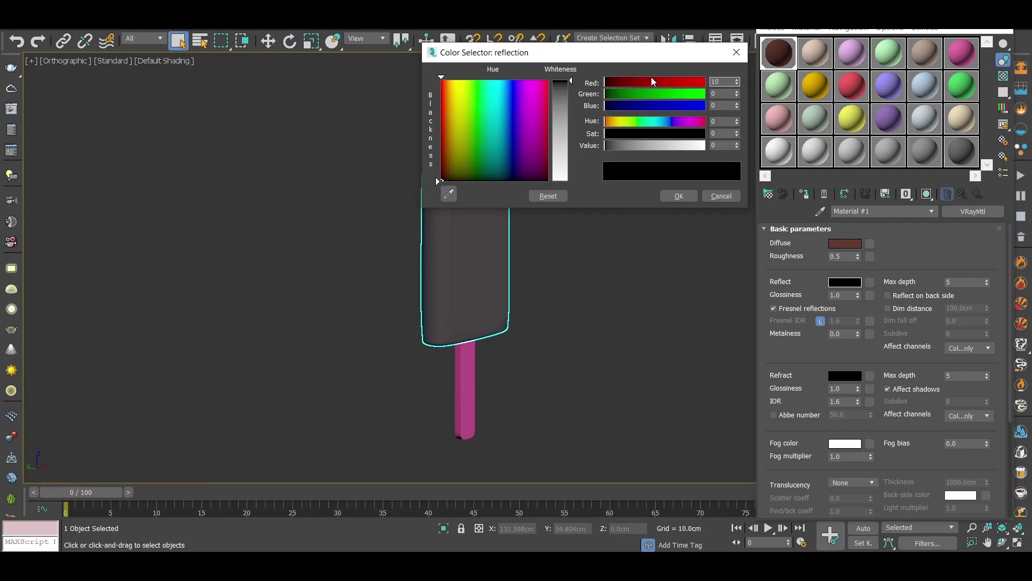
key("Tab")
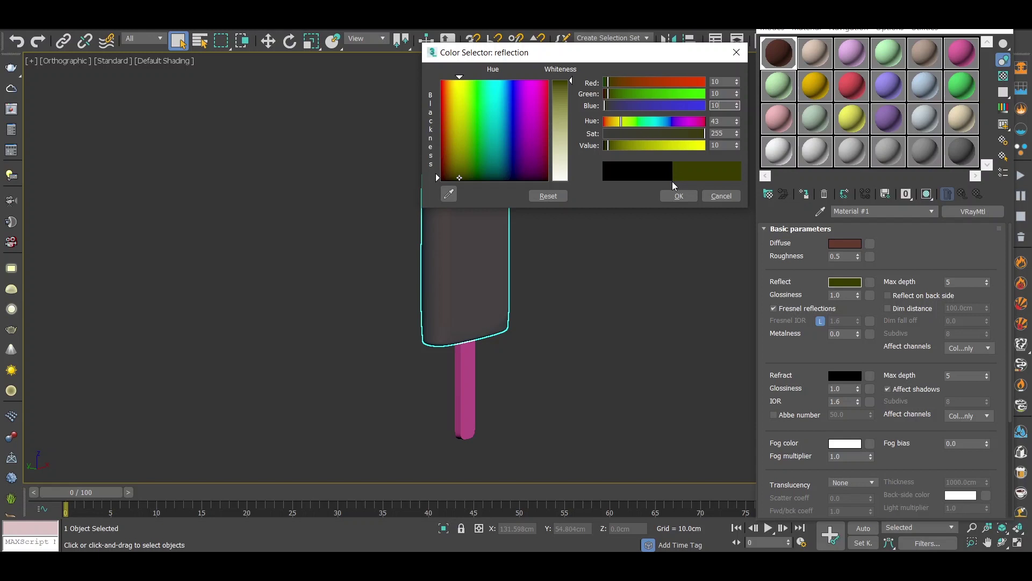
left_click(684, 196)
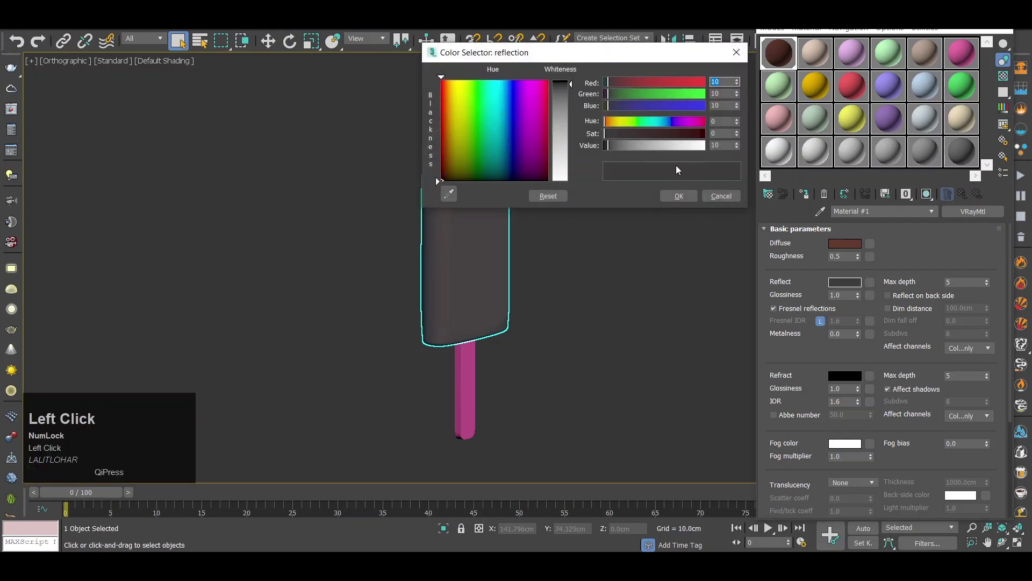
left_click(693, 201)
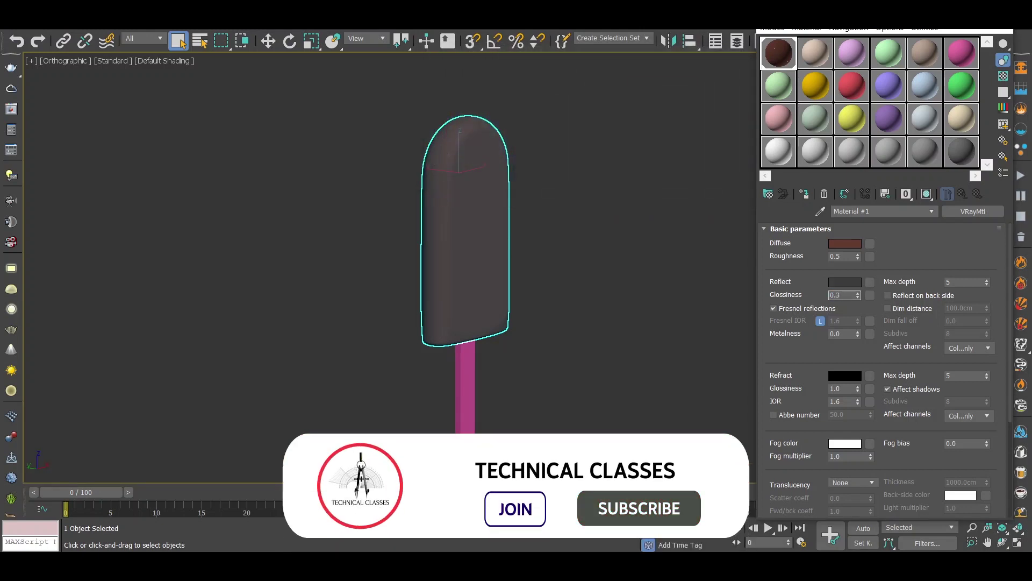
middle_click(497, 225)
Give the stick a fresh material with a Bitmap diffuse map loading Stick Texture.jpg.
left_click(629, 233)
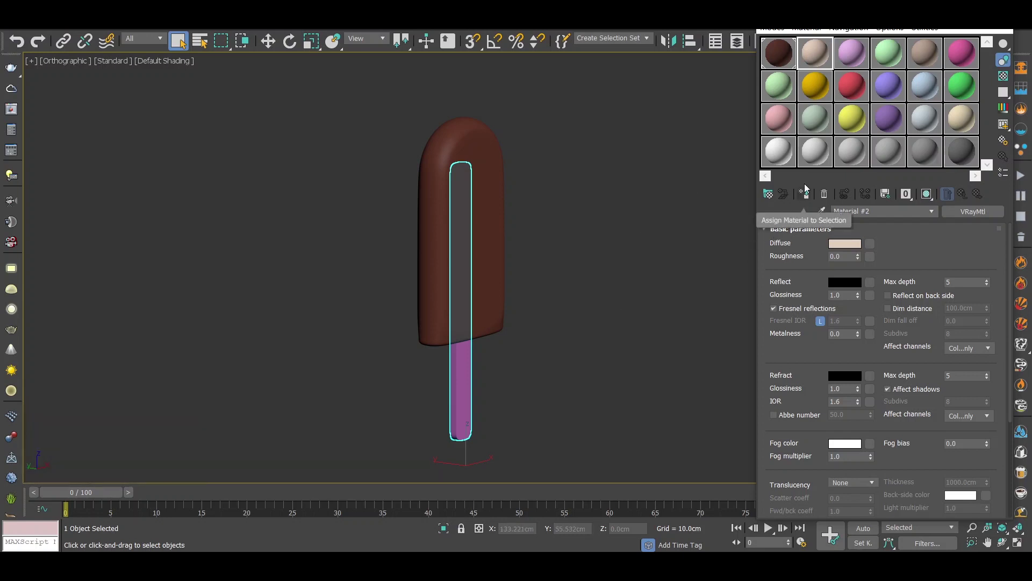
left_click(810, 194)
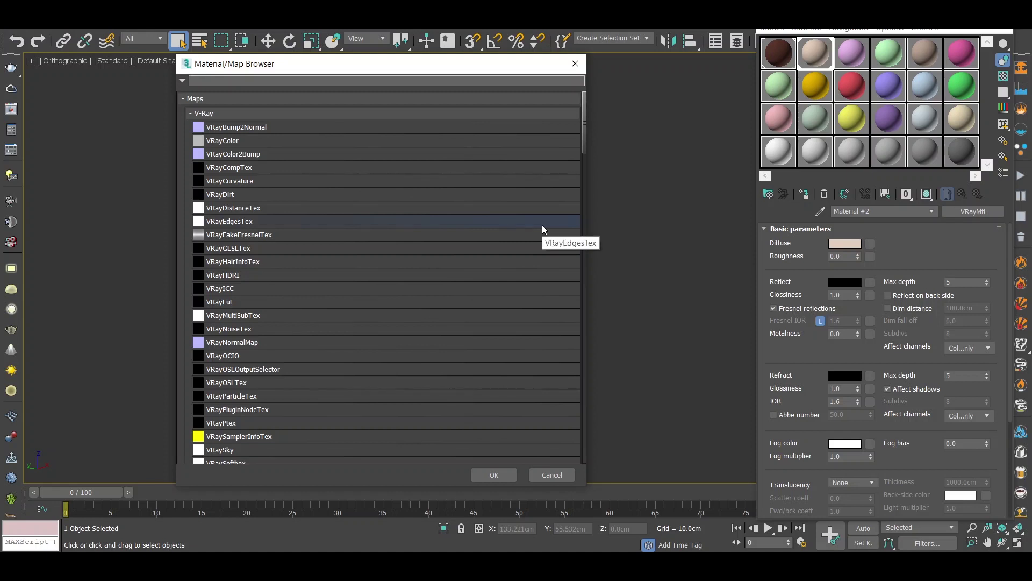
type("bit")
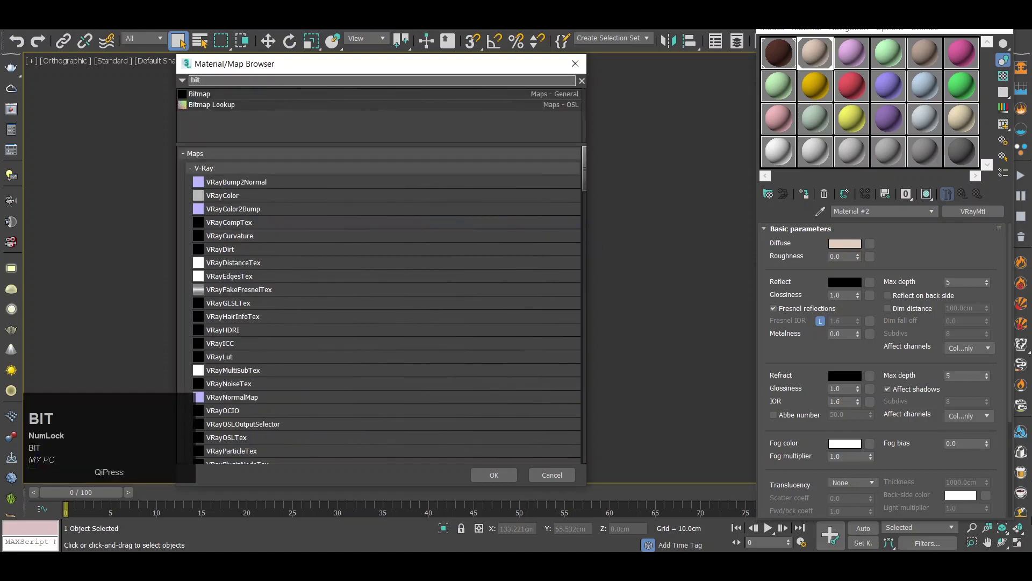
left_click(303, 102)
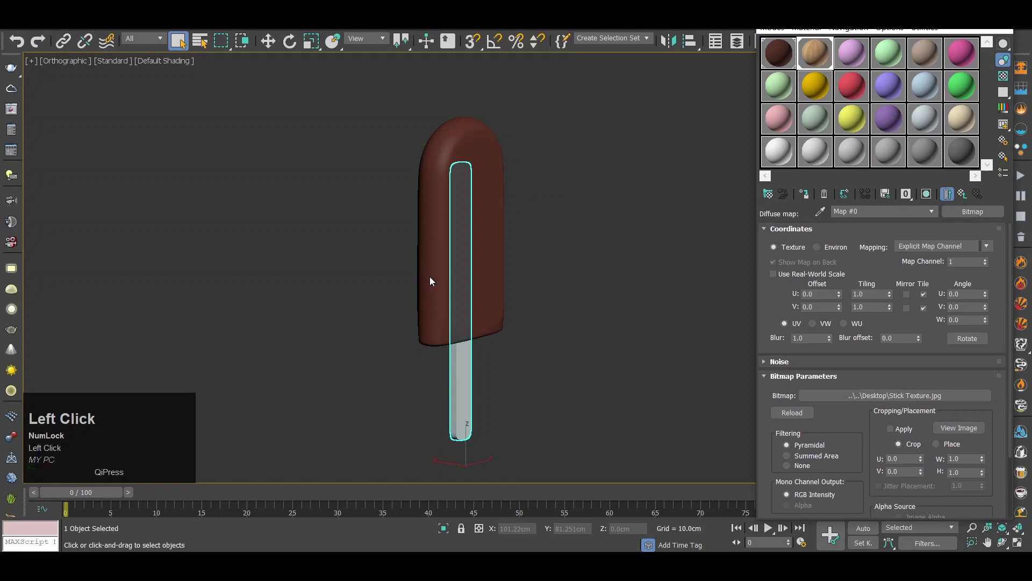
Zoom in on the stick and show its wood texture shaded in the viewport.
scroll("down", 3)
left_click_drag(465, 387, 930, 201)
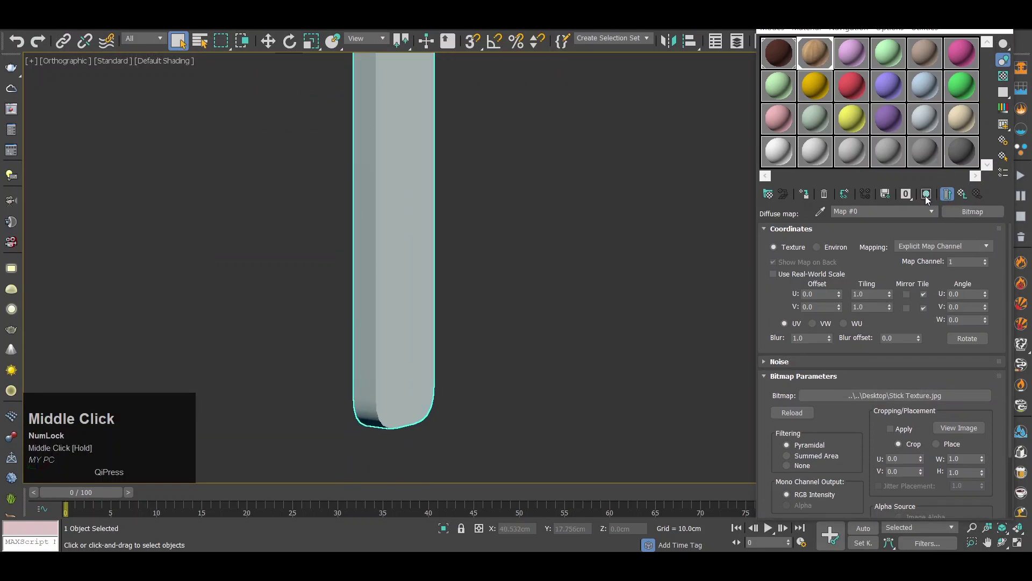
left_click_drag(930, 200, 366, 242)
scroll("down", 3)
middle_click(363, 273)
scroll("up", 3)
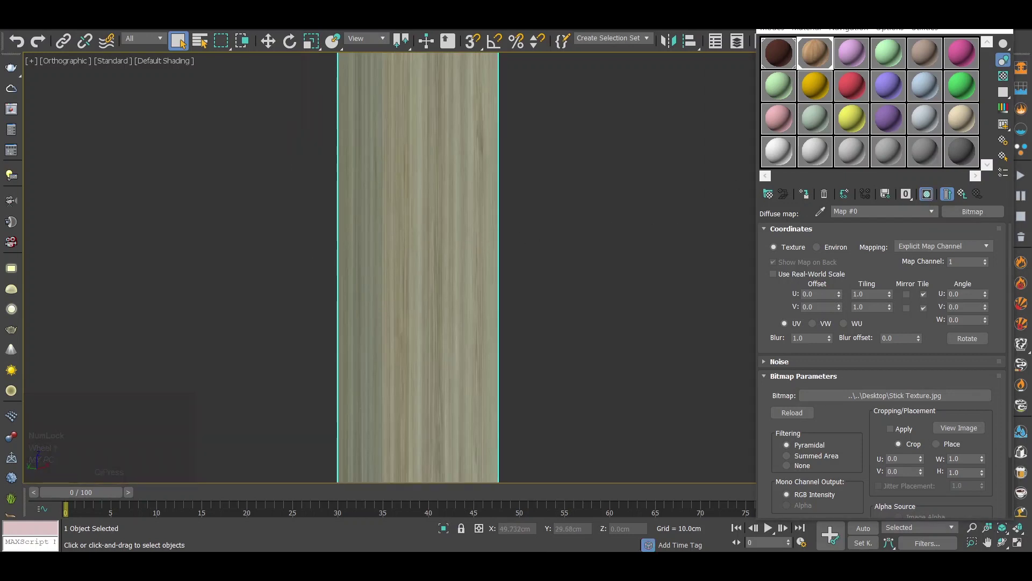
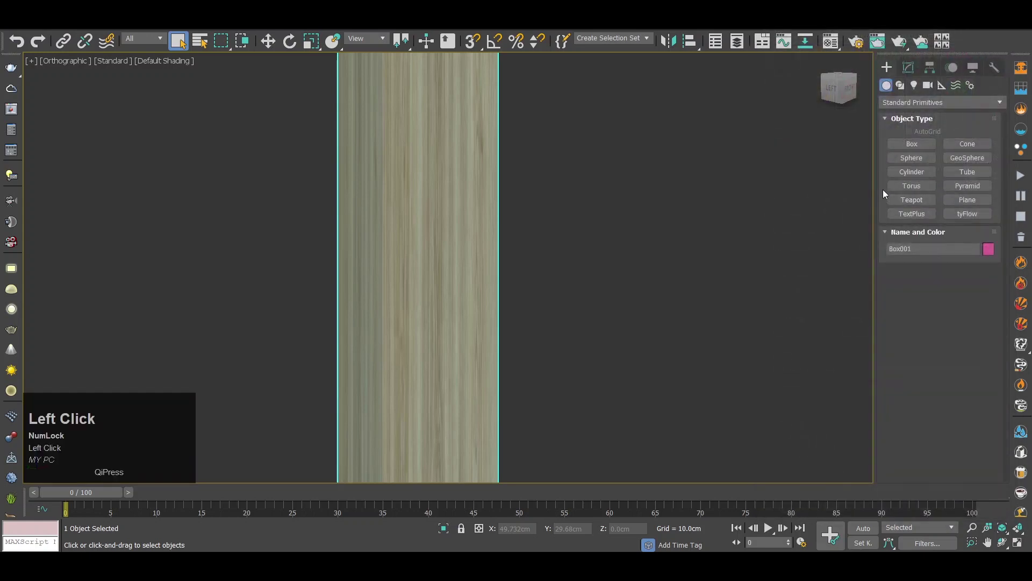
scroll("down", 3)
middle_click(704, 194)
Add a UVW Map modifier to the stick from the modifier list.
left_click(525, 178)
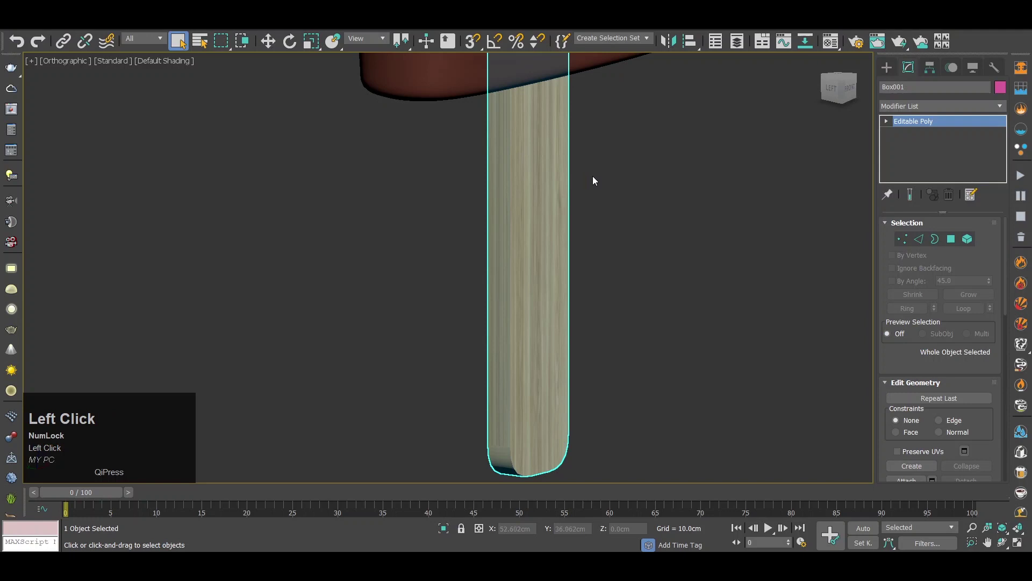
left_click(964, 111)
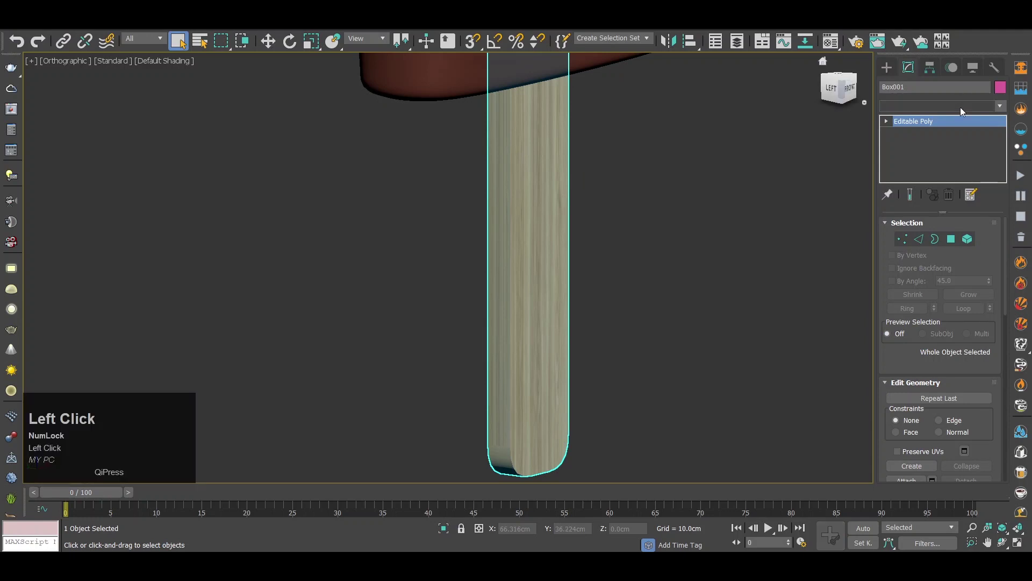
key("u")
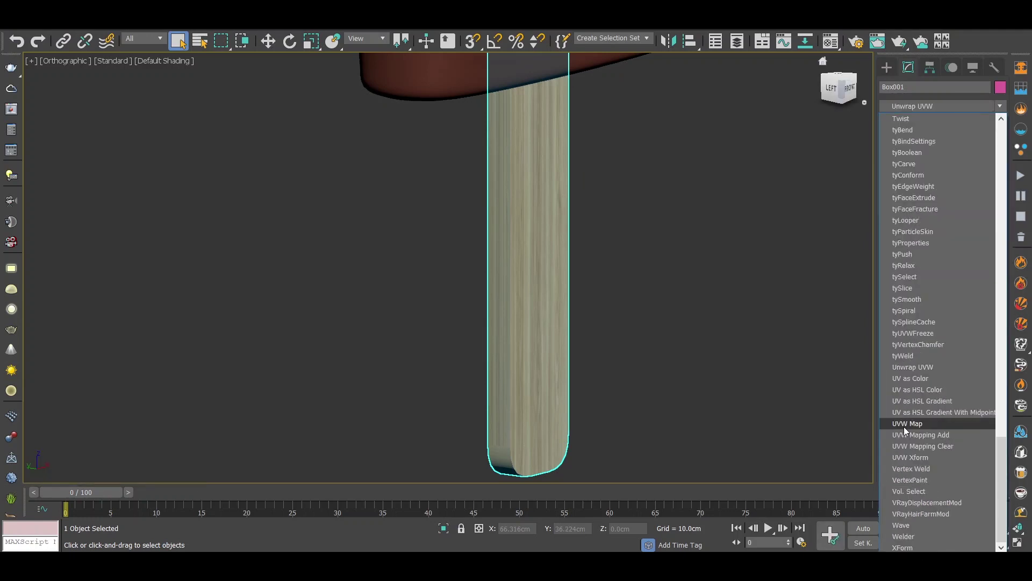
key("u")
left_click(902, 409)
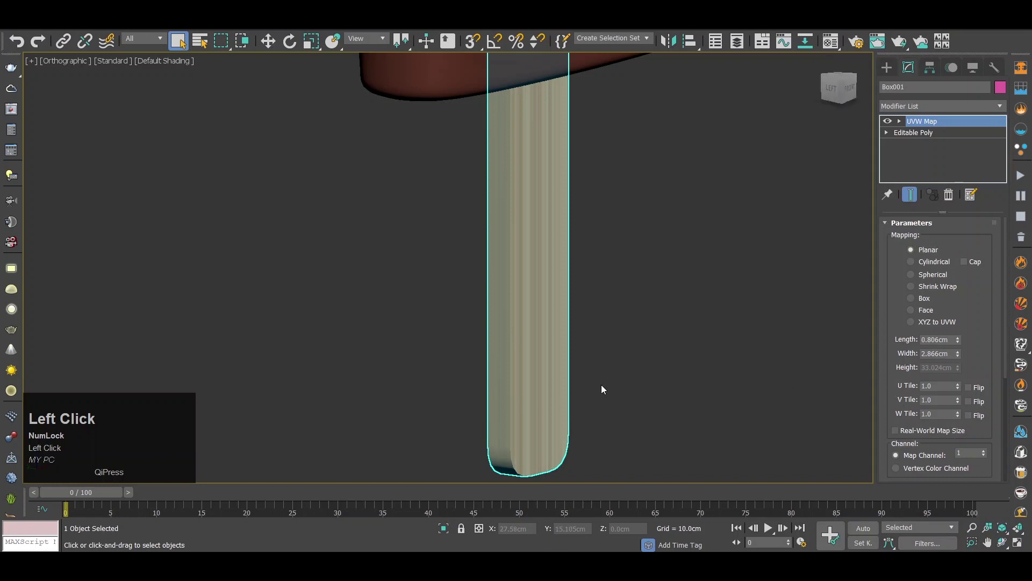
Inspect the wood grain along the stick, clear the selection and switch to the Left view.
scroll("down", 3)
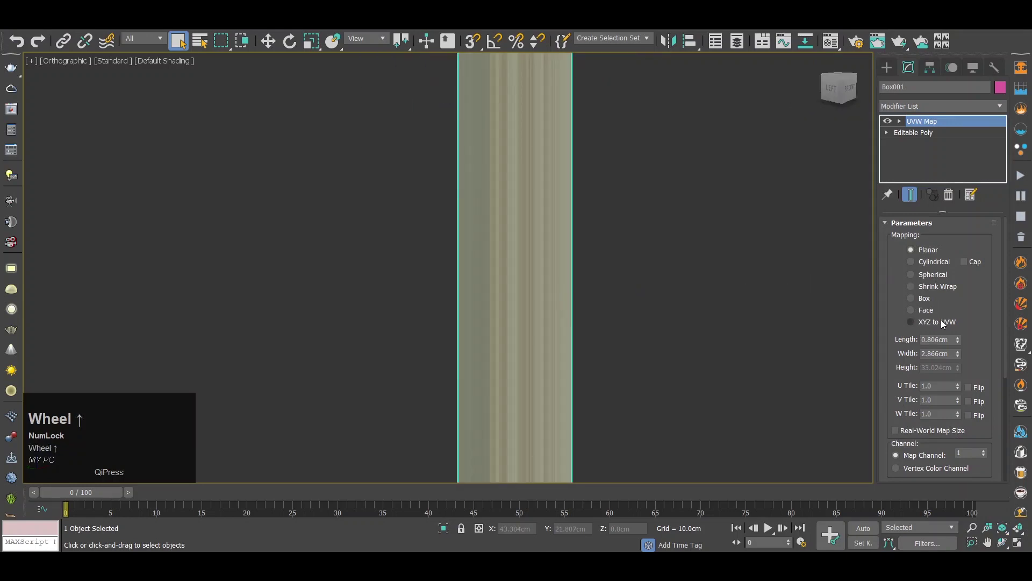
scroll("down", 3)
left_click_drag(530, 319, 476, 306)
scroll("down", 3)
middle_click(476, 306)
left_click_drag(424, 424, 511, 303)
middle_click(511, 302)
scroll("up", 3)
middle_click(528, 233)
left_click(619, 199)
scroll("down", 3)
left_click_drag(563, 266, 446, 255)
scroll("up", 3)
left_click_drag(445, 255, 524, 282)
key("l")
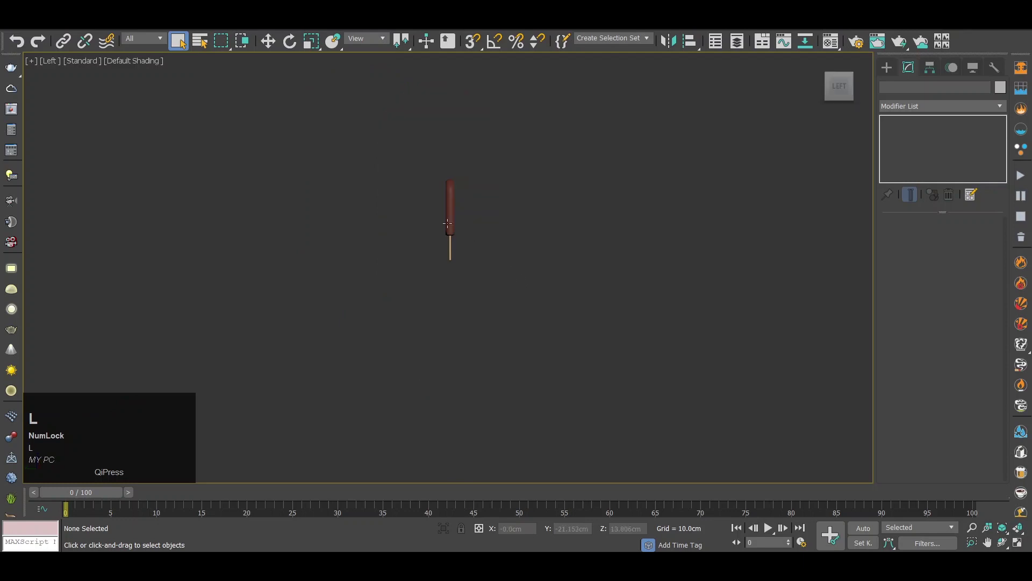
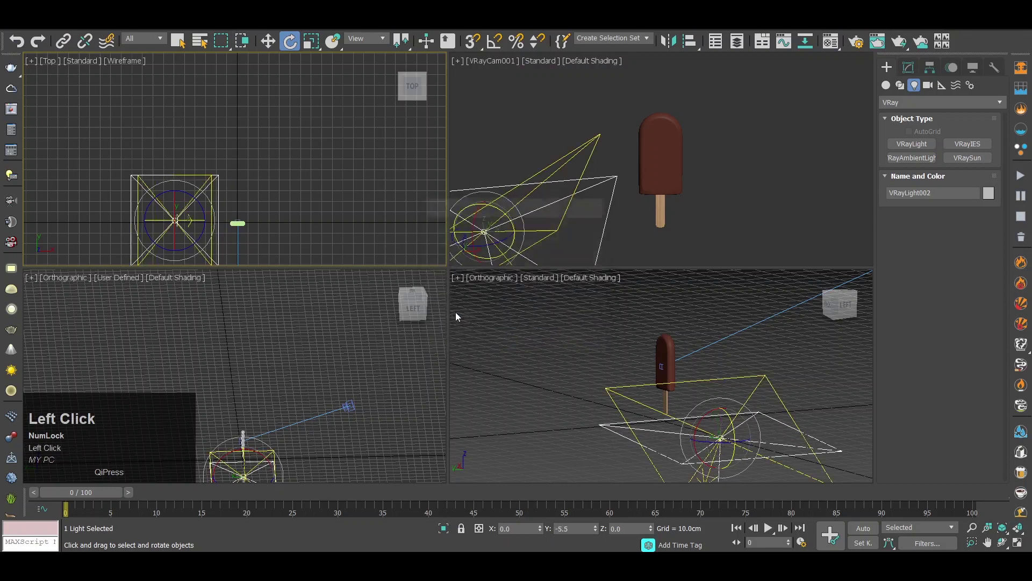
Move the lights to add VRayLight003, then maximize the camera view.
key("w")
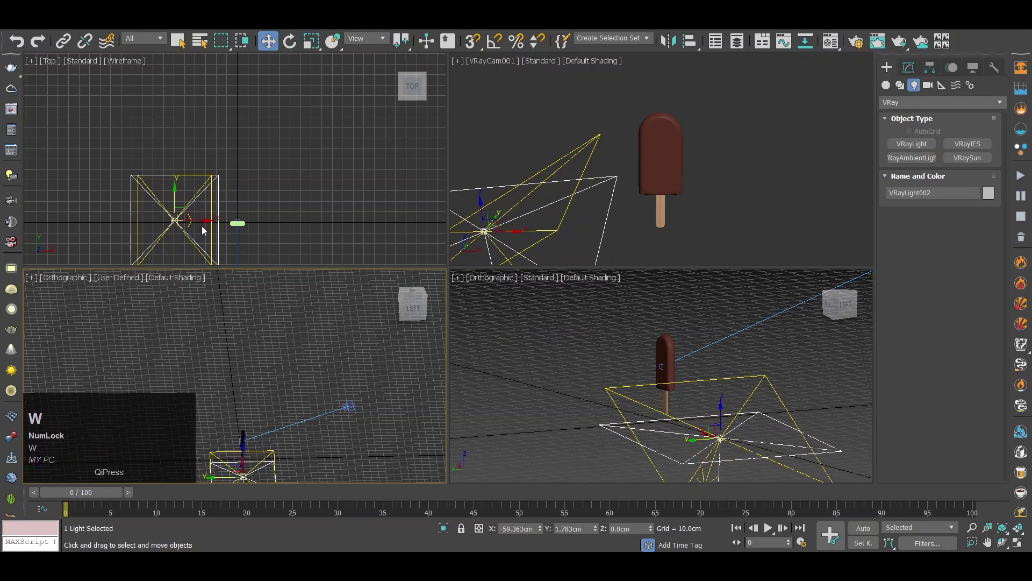
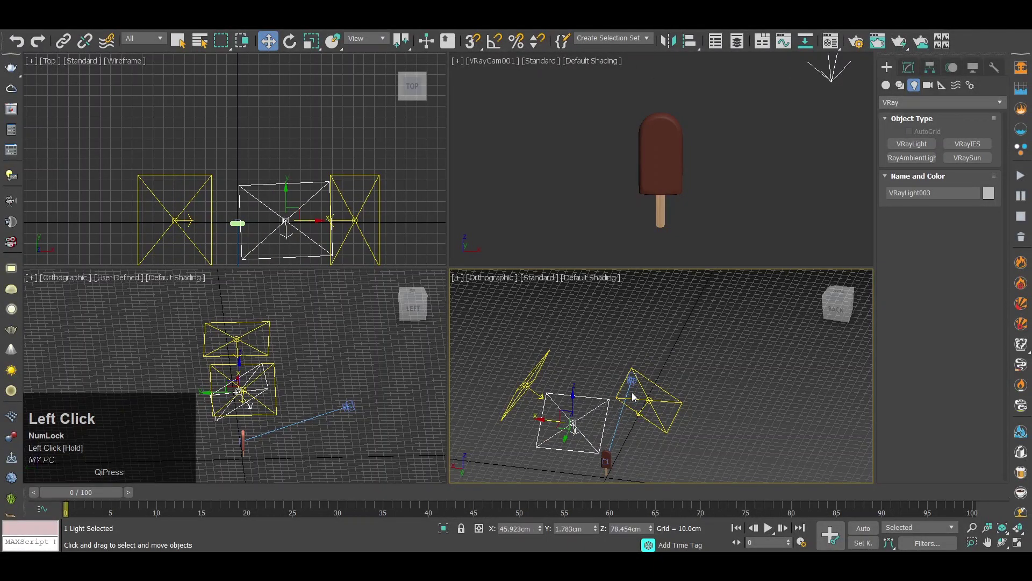
key("c")
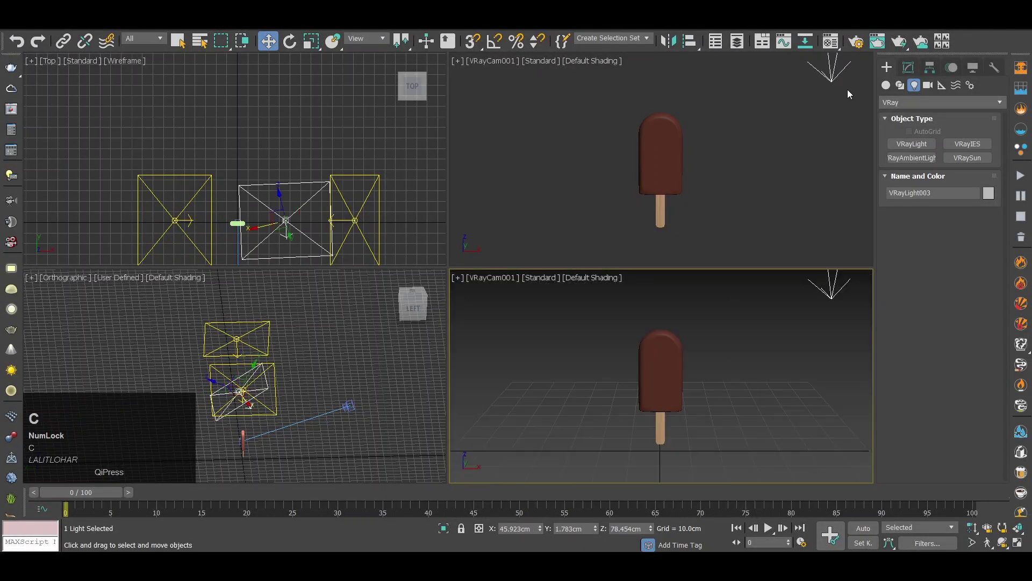
key("alt+w")
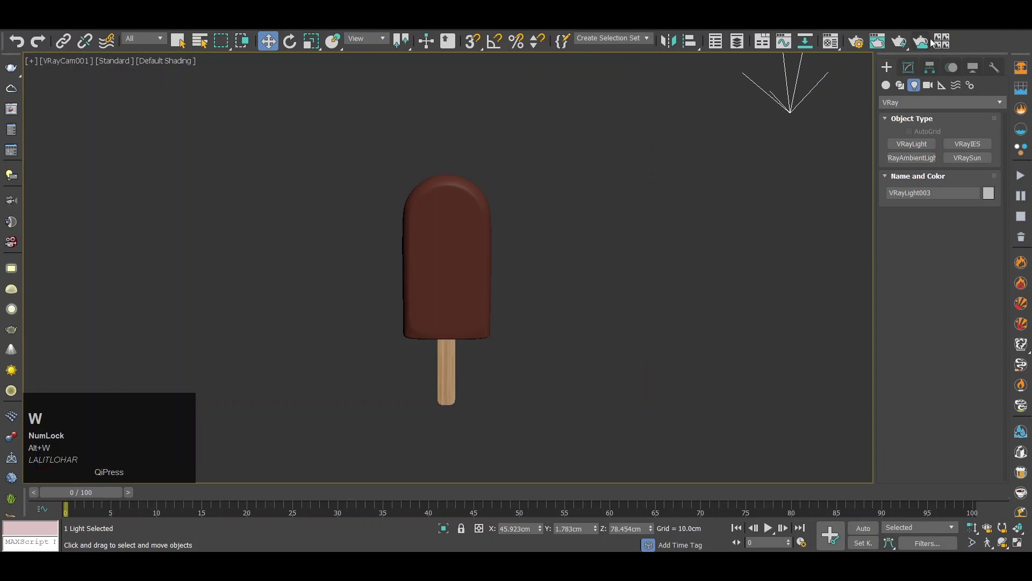
Run a production test render from the camera in the V-Ray frame buffer.
left_click_drag(647, 249, 907, 42)
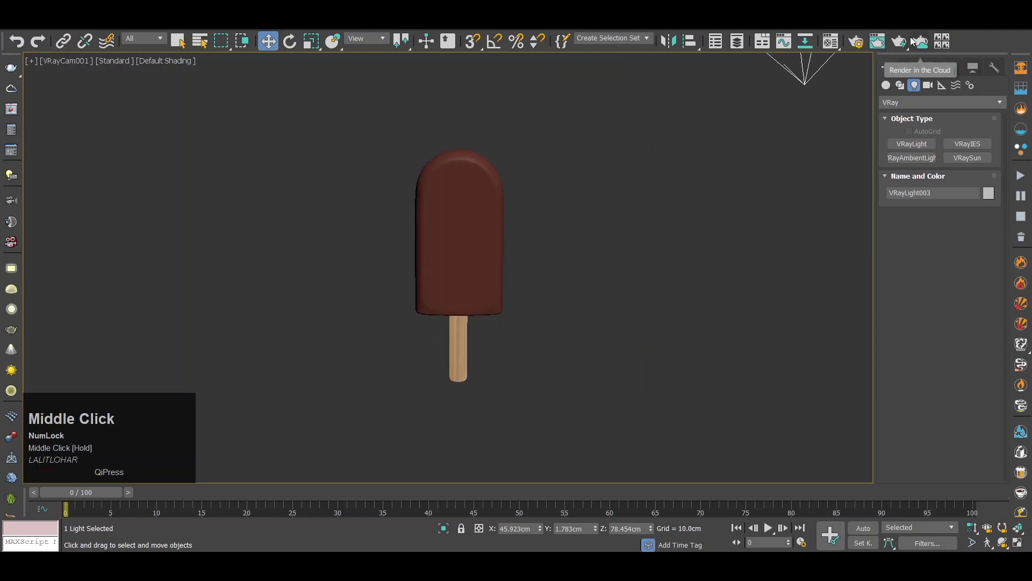
left_click(908, 43)
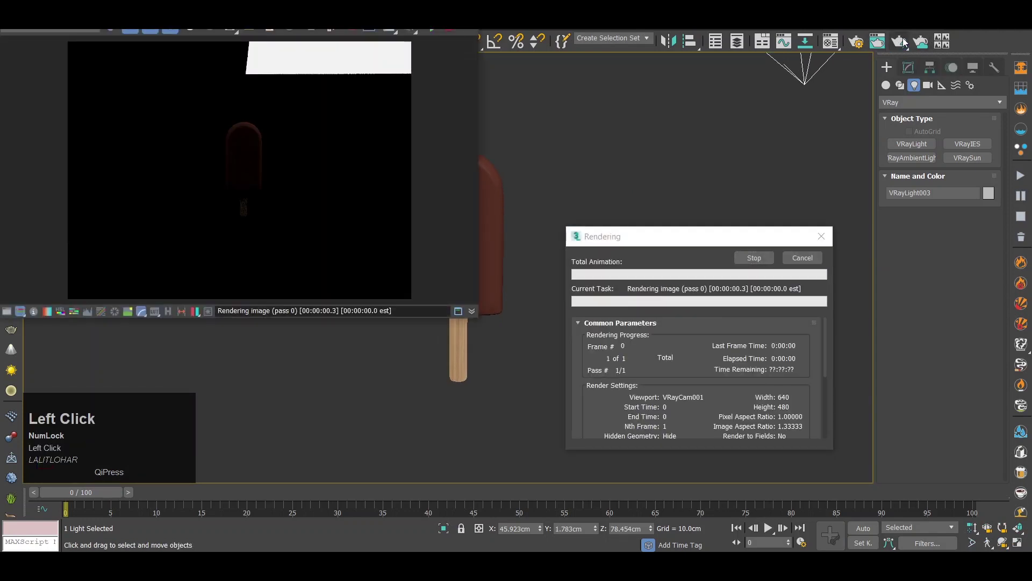
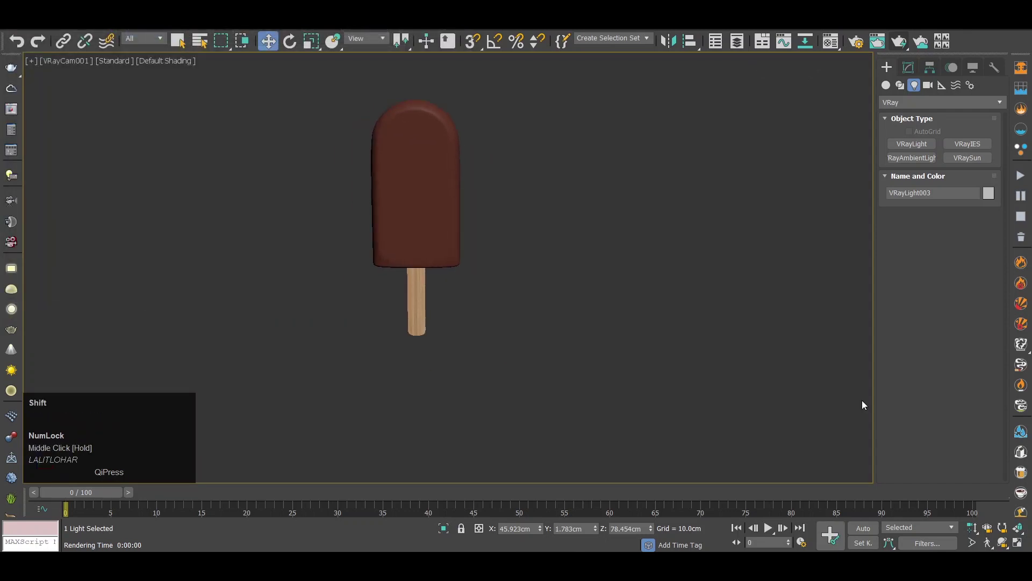
Show safe frames in the camera view and dolly the camera closer to the popsicle.
key("shift+f")
left_click_drag(413, 314, 512, 346)
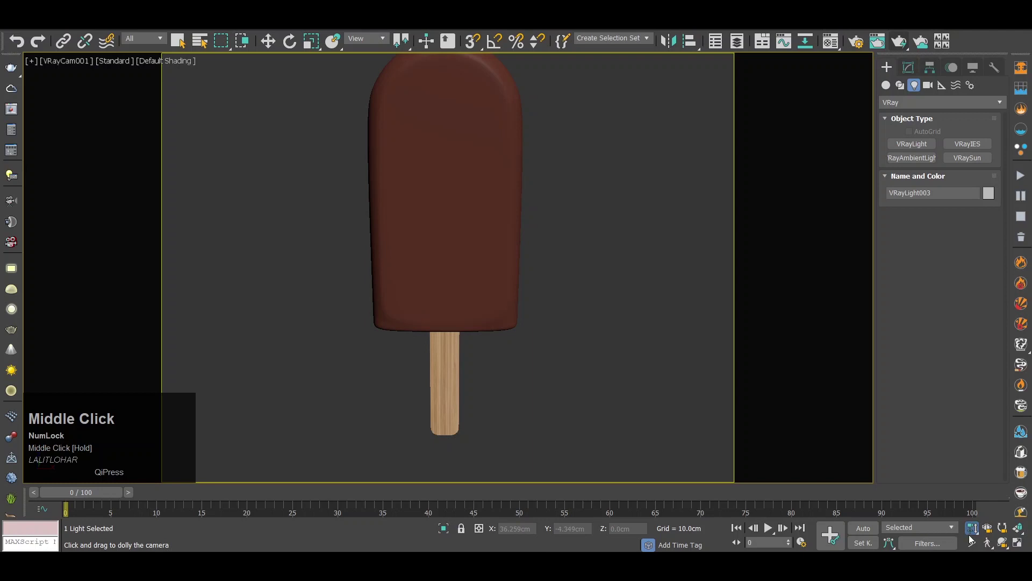
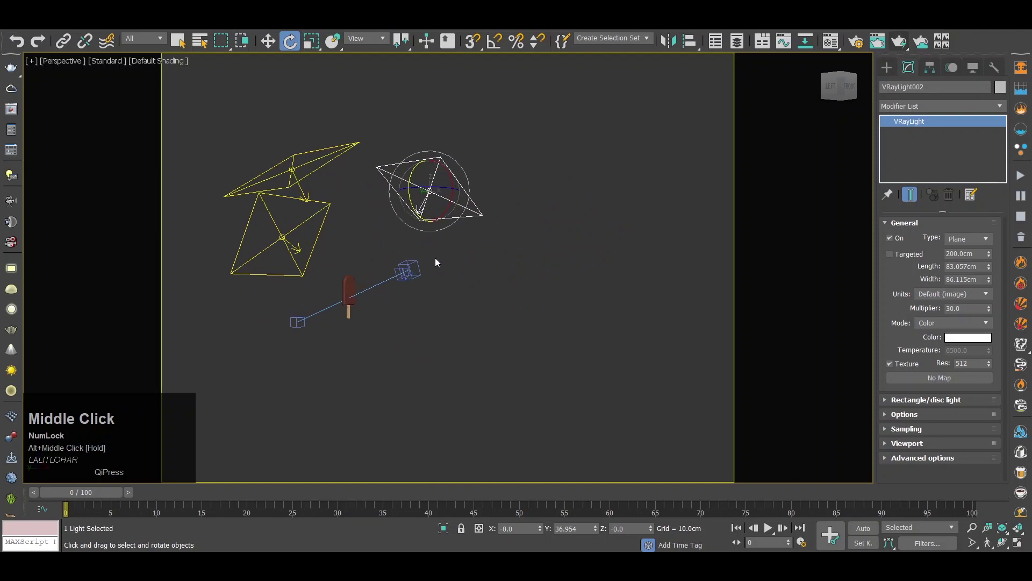
key("c")
scroll("down", 3)
Place a VRayPlane ground and select the popsicle in Left view ready to rotate it flat.
left_click(11, 462)
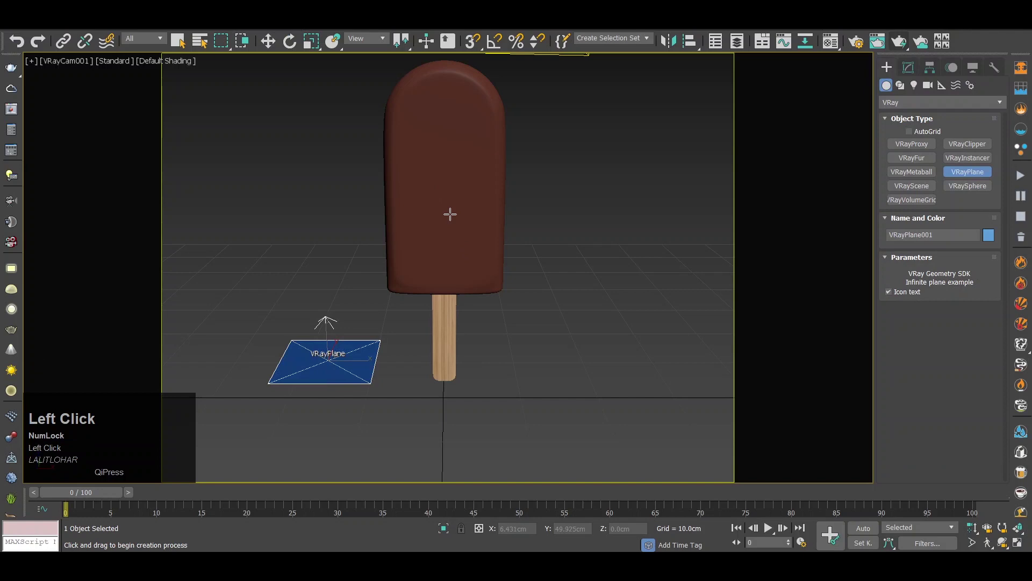
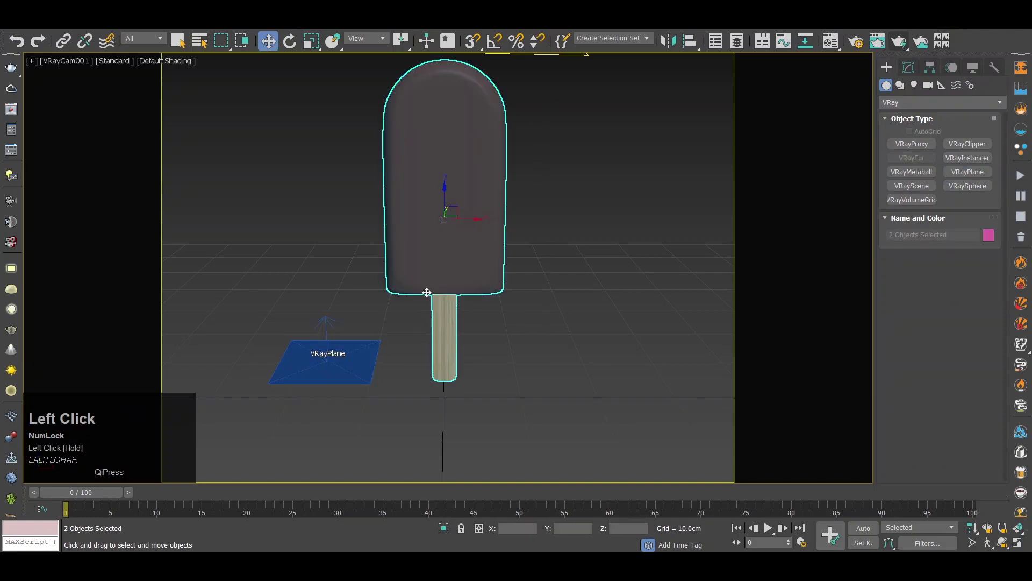
key("l")
middle_click(426, 251)
left_click(412, 326)
key("ctrl+z")
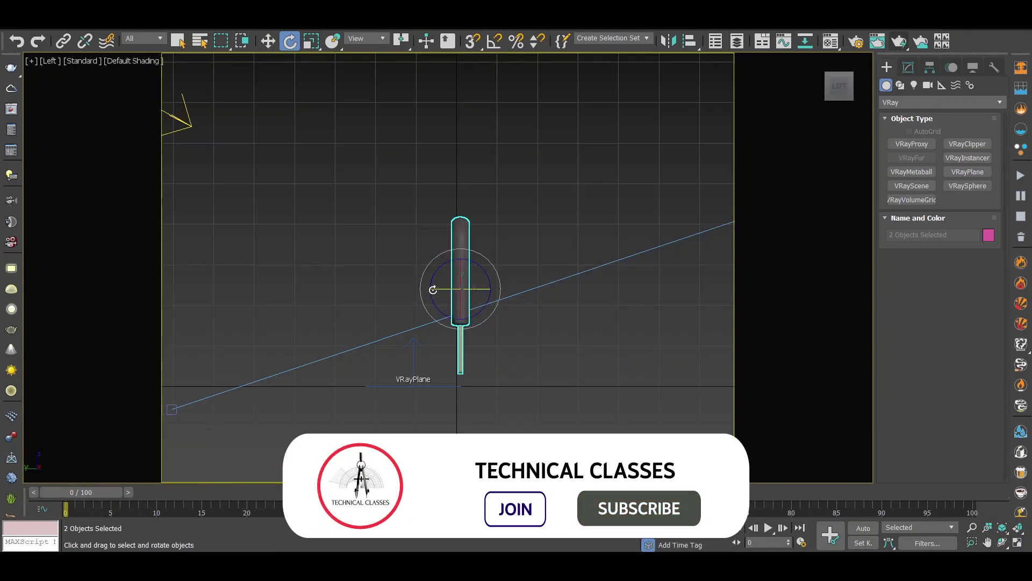
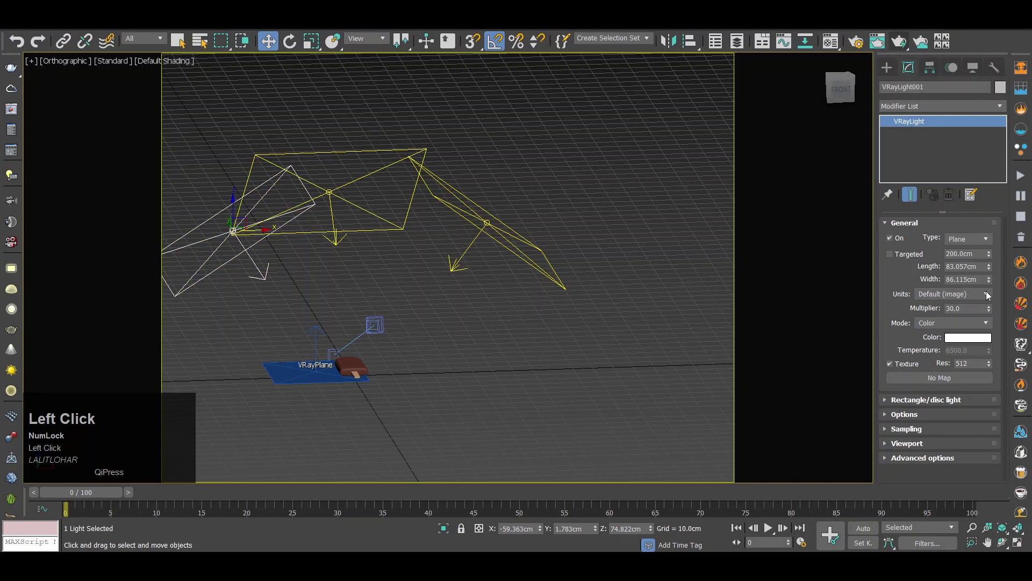
Test-render the scene from the camera view and close the frame buffer.
left_click(974, 318)
key("c")
left_click(462, 378)
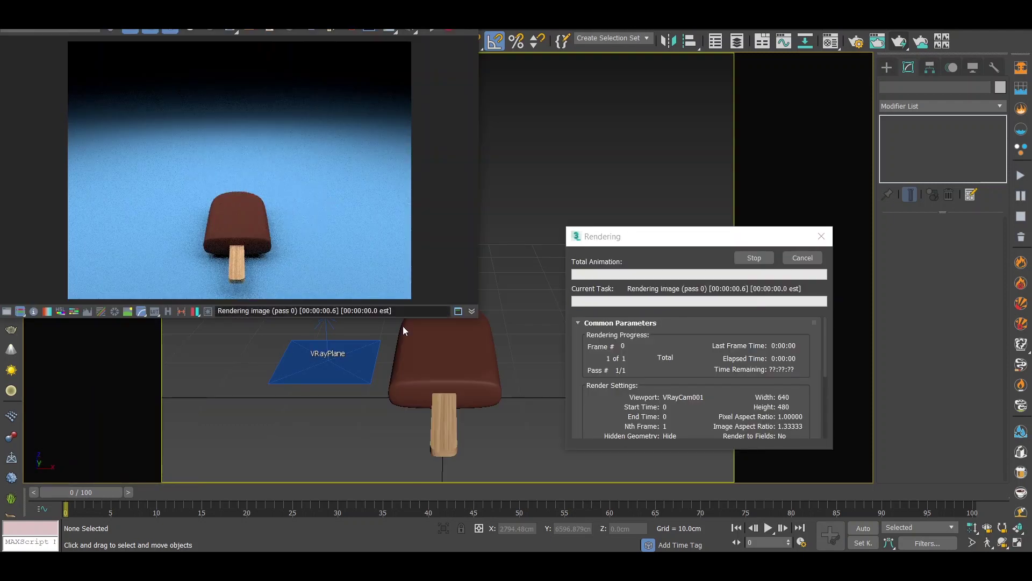
left_click(827, 236)
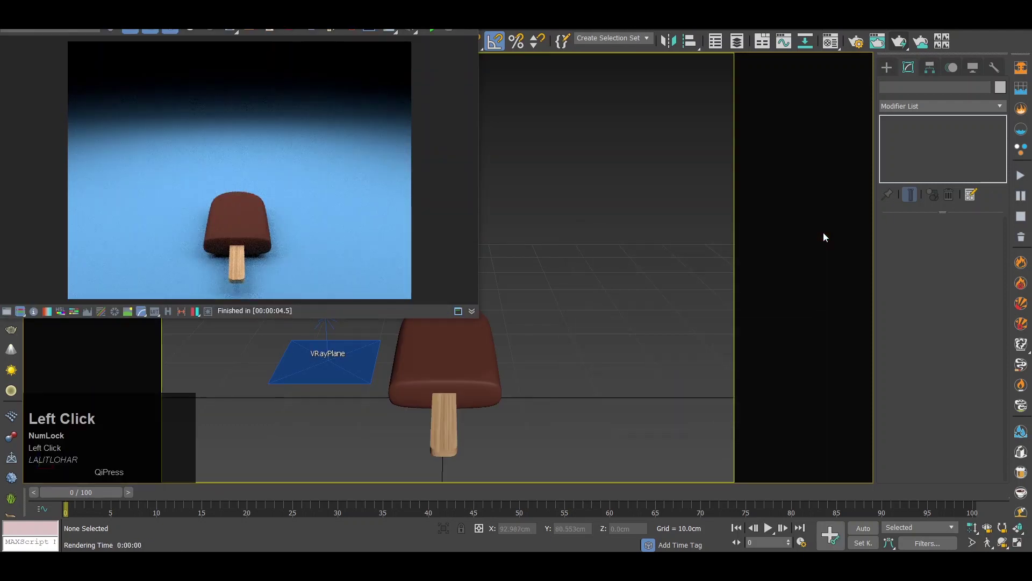
Orbit the camera in close over the flat-lying popsicle to reframe the shot.
middle_click(1028, 542)
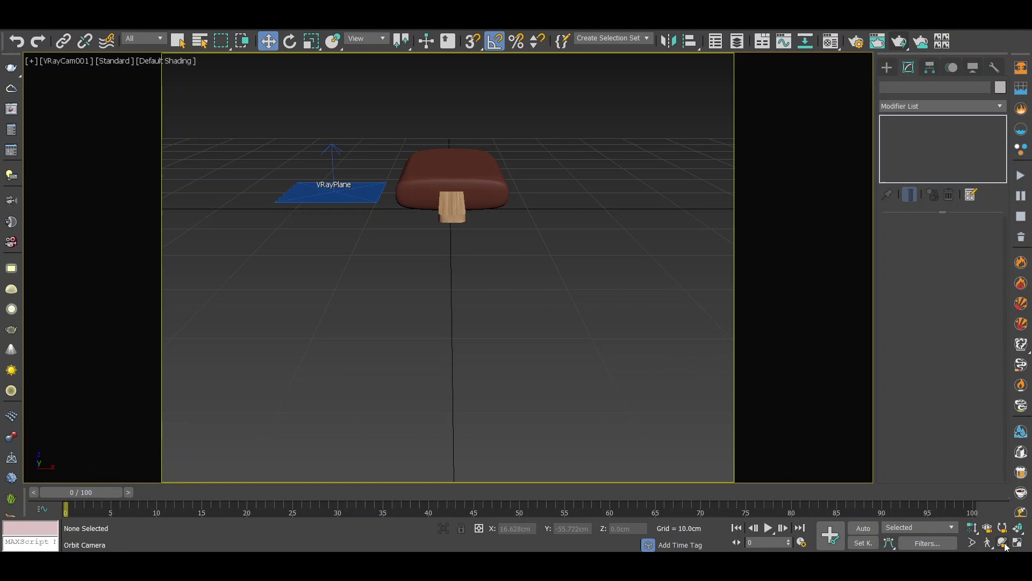
left_click(1010, 548)
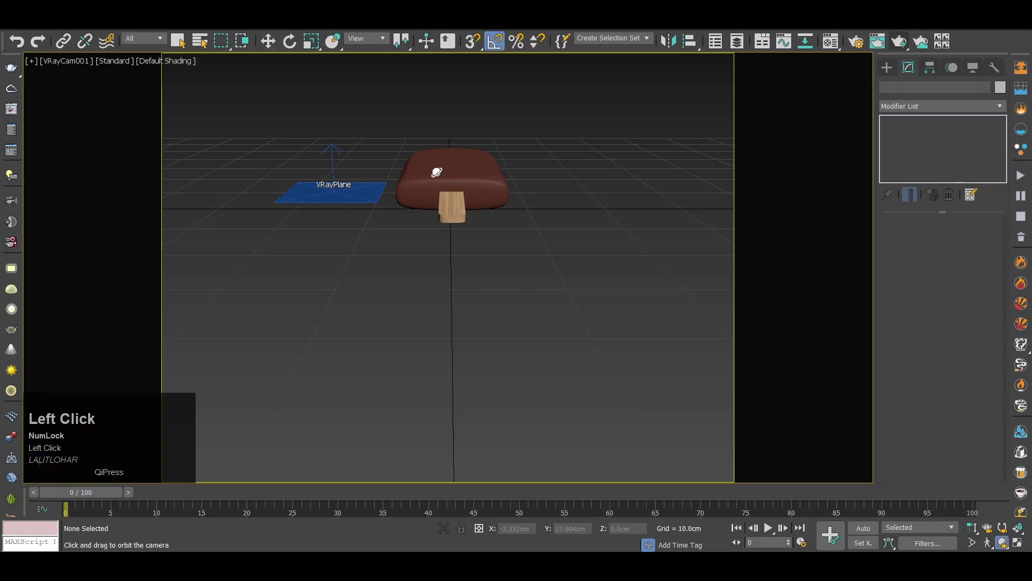
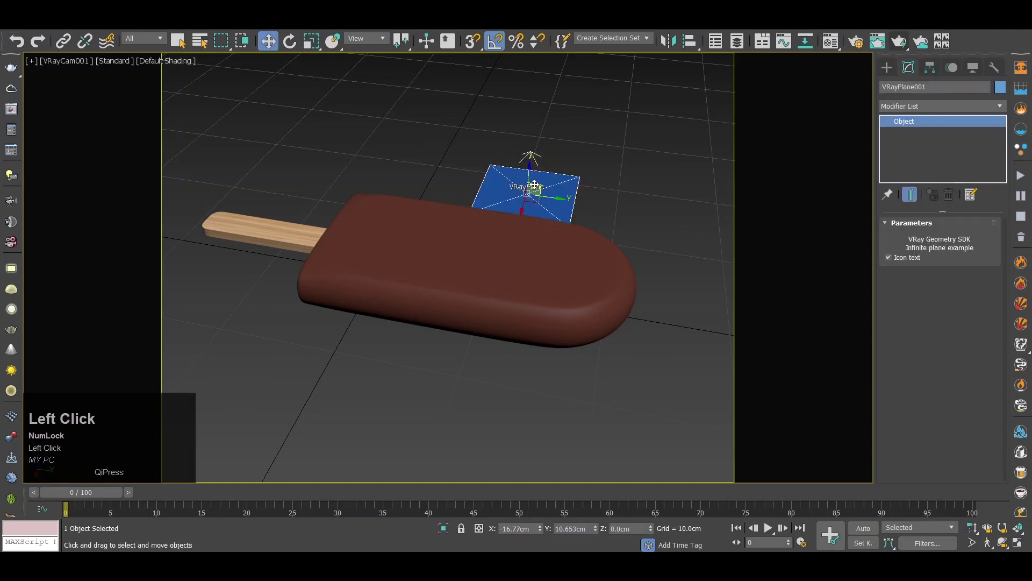
Create V-Ray Material #3 with white diffuse and grey reflection and assign it to the plane.
key("m")
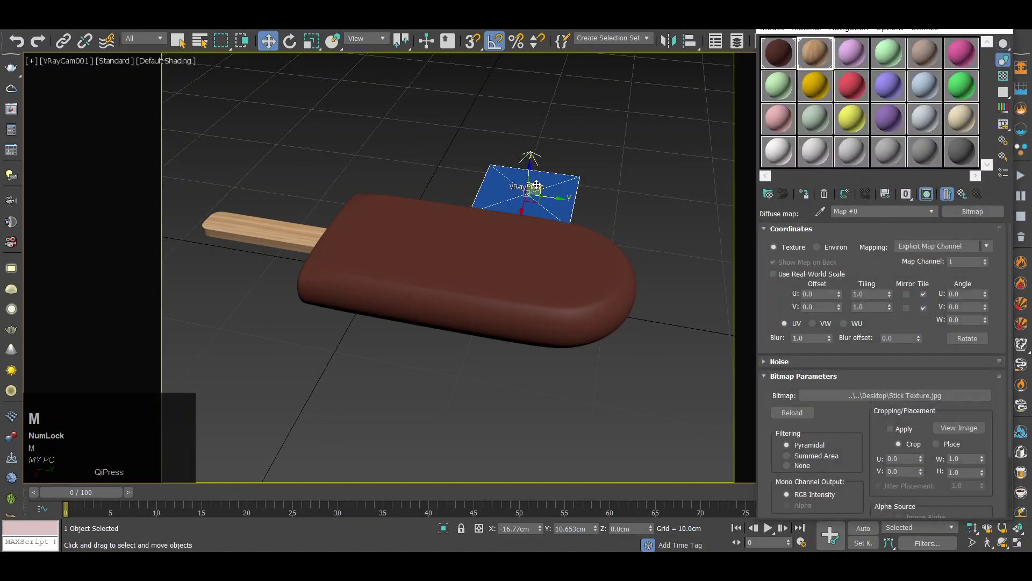
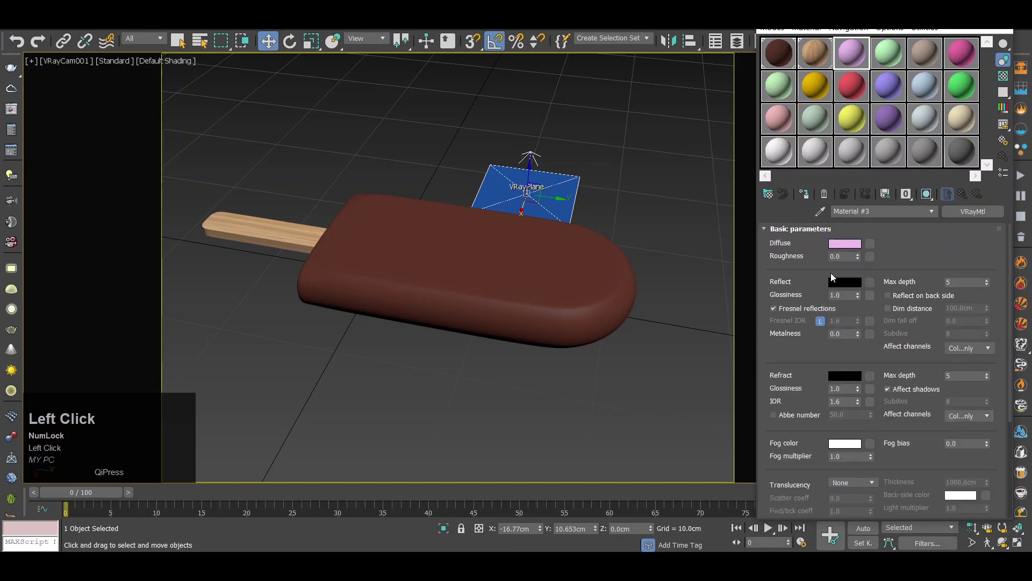
key("m")
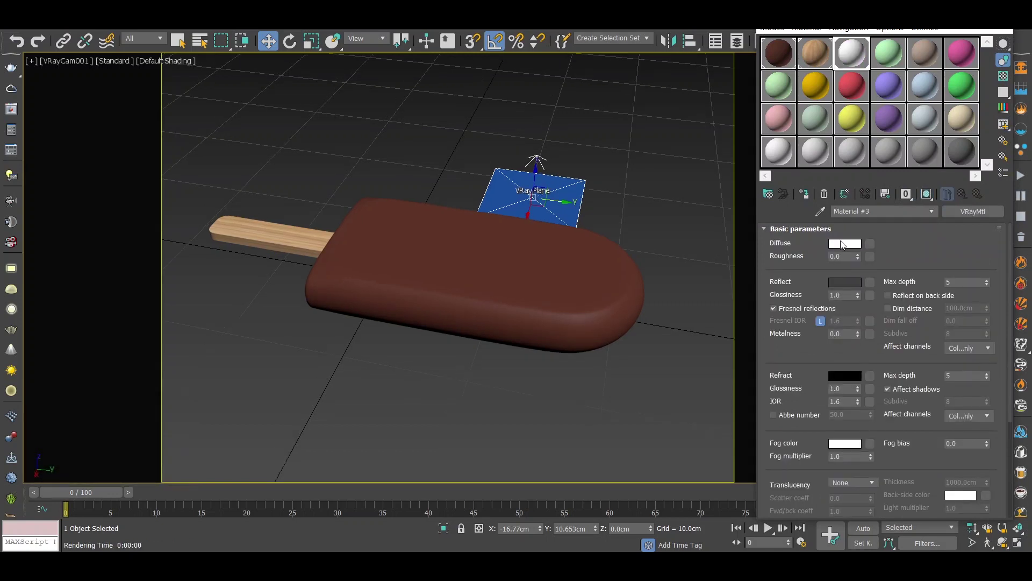
left_click(844, 245)
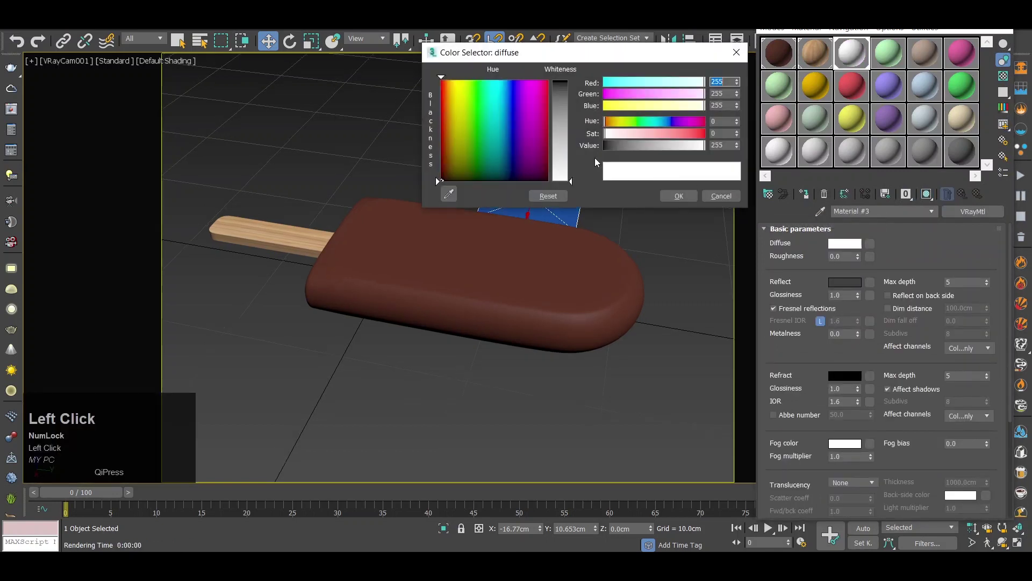
left_click_drag(610, 139, 807, 200)
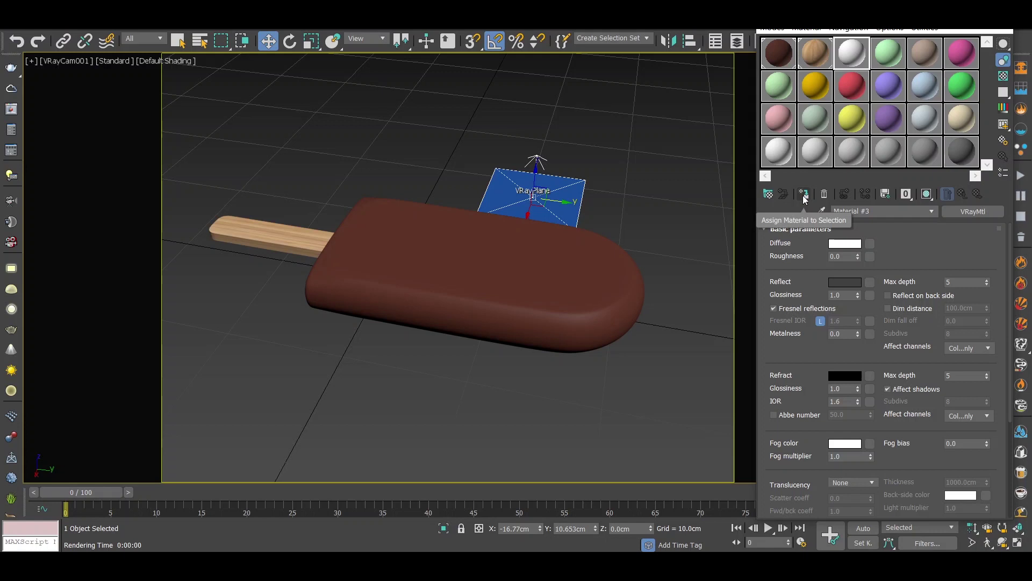
left_click(808, 200)
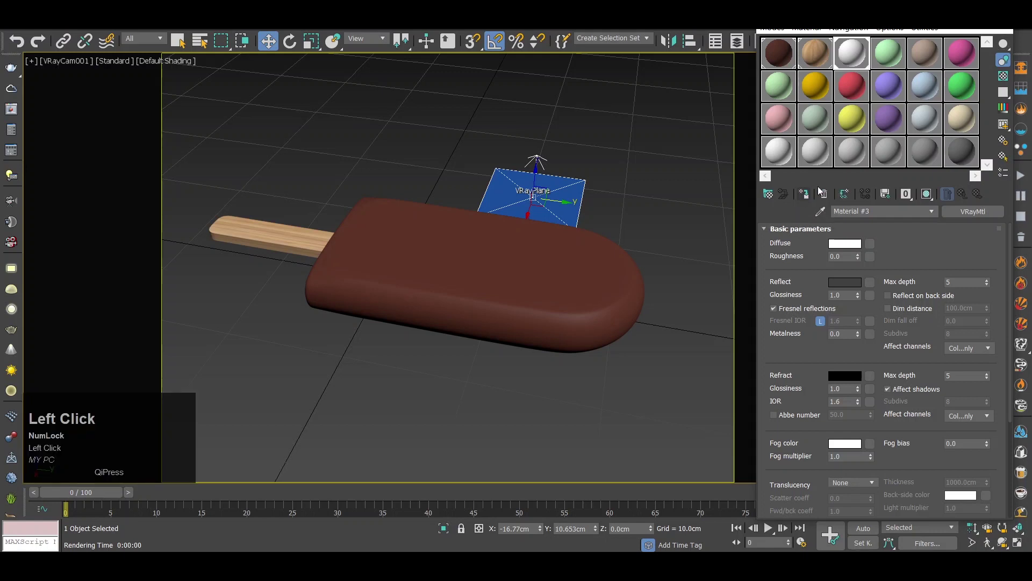
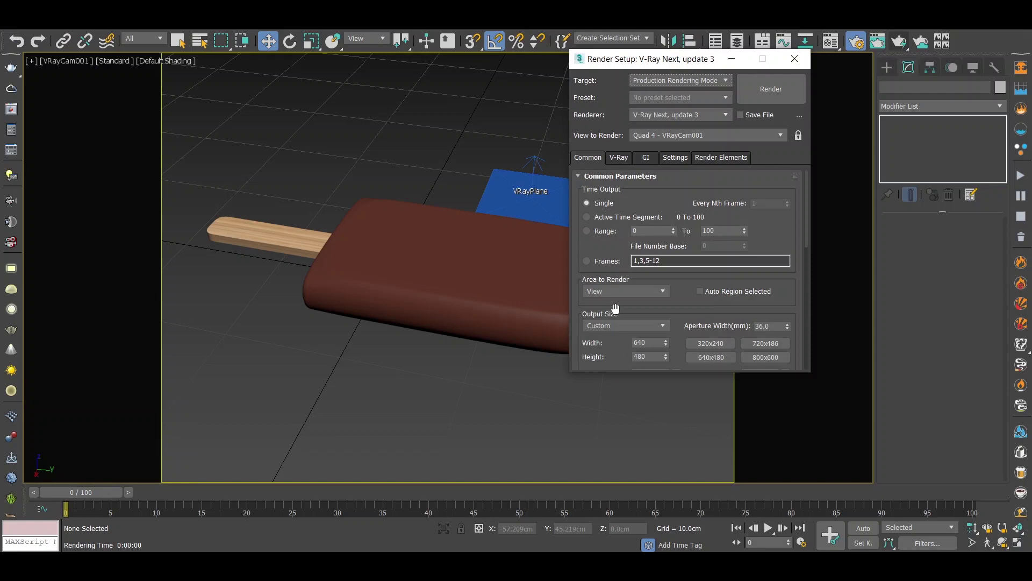
Render the popsicle on the white plane at 1920×1080, then review V-Ray sampling settings.
left_click(614, 331)
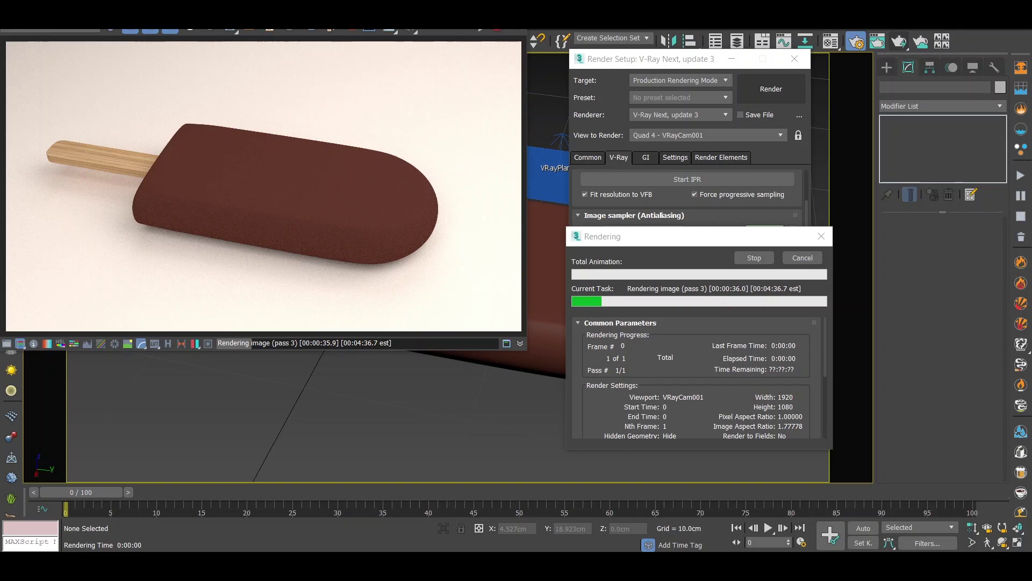
left_click(815, 241)
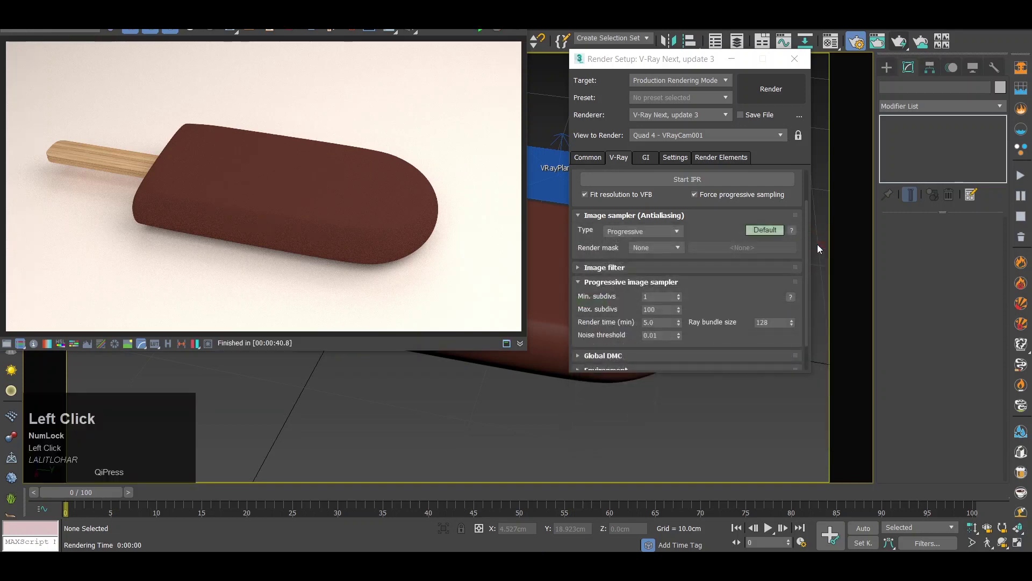
key("m")
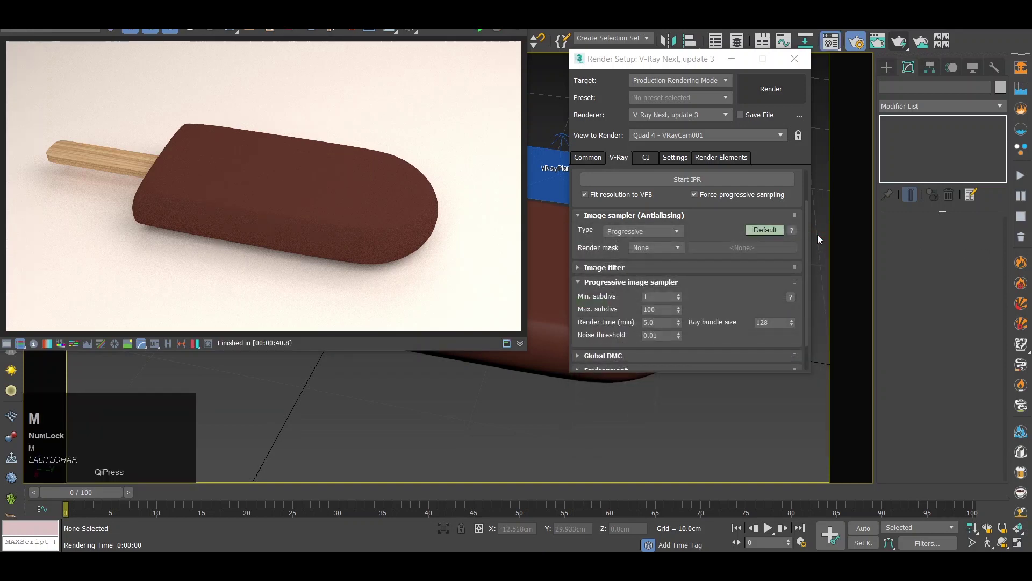
Set the chocolate Material #1 to roughness 0.3 and reflection glossiness 0.6.
left_click(788, 62)
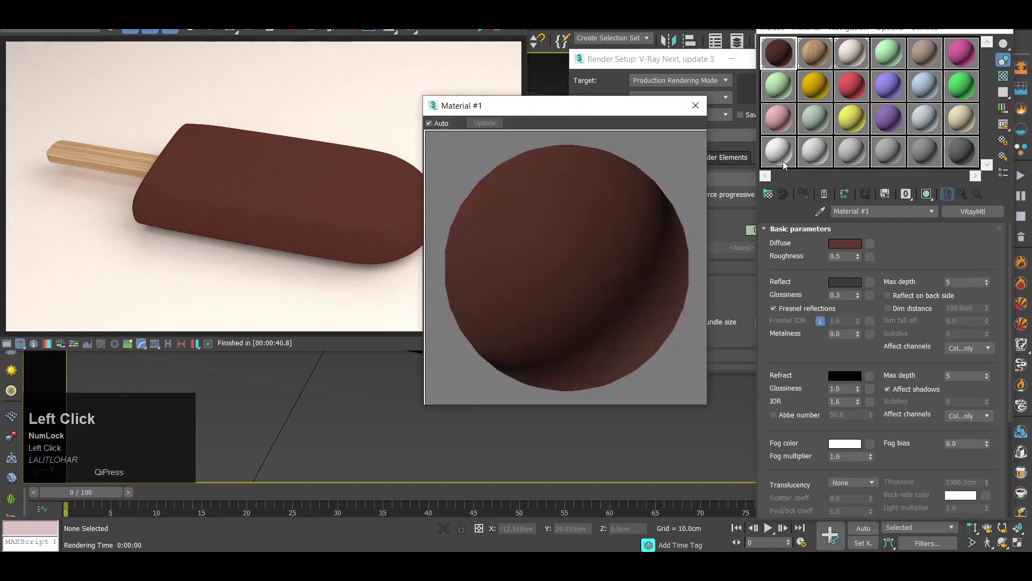
left_click(847, 256)
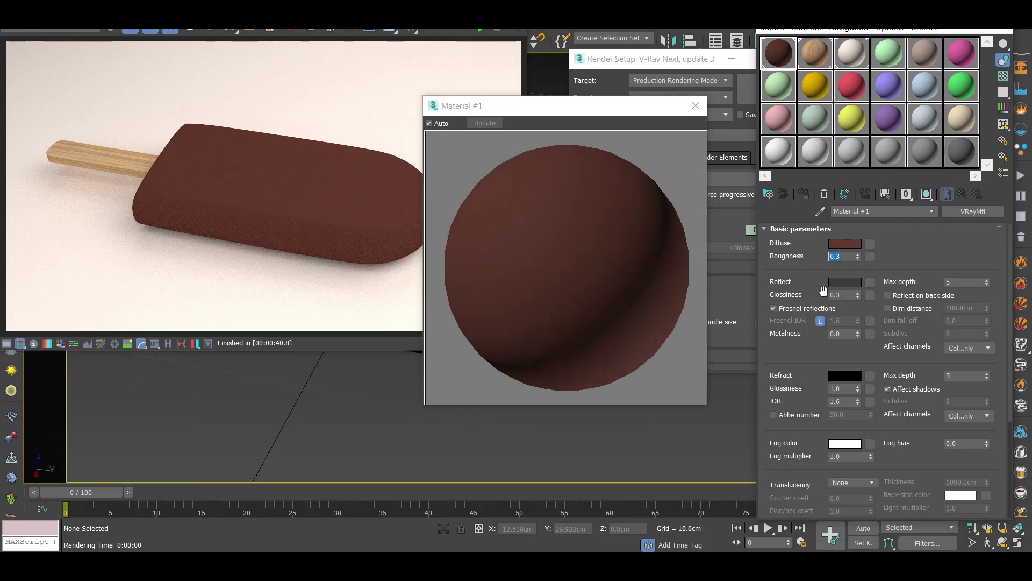
left_click(853, 284)
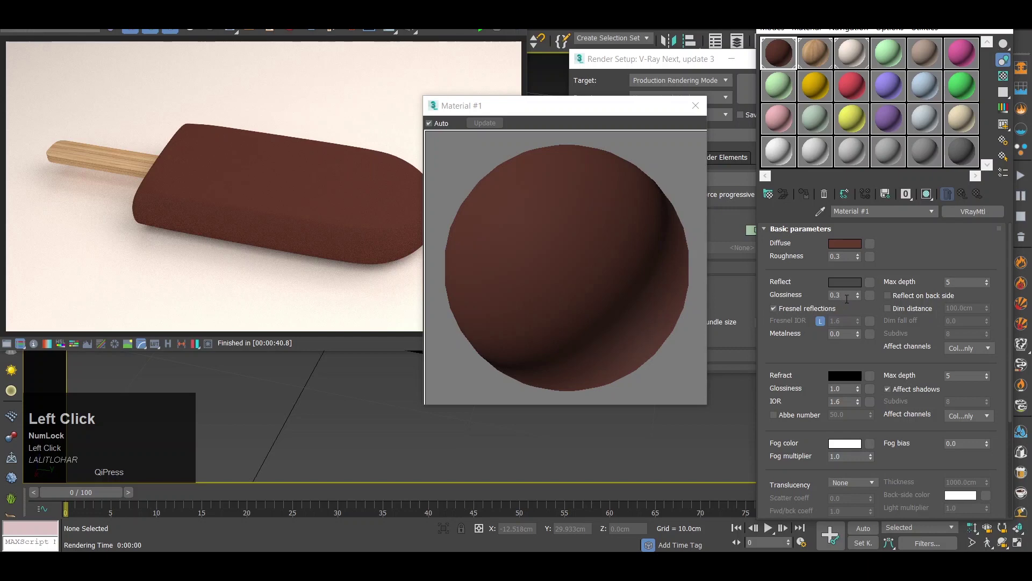
left_click(699, 116)
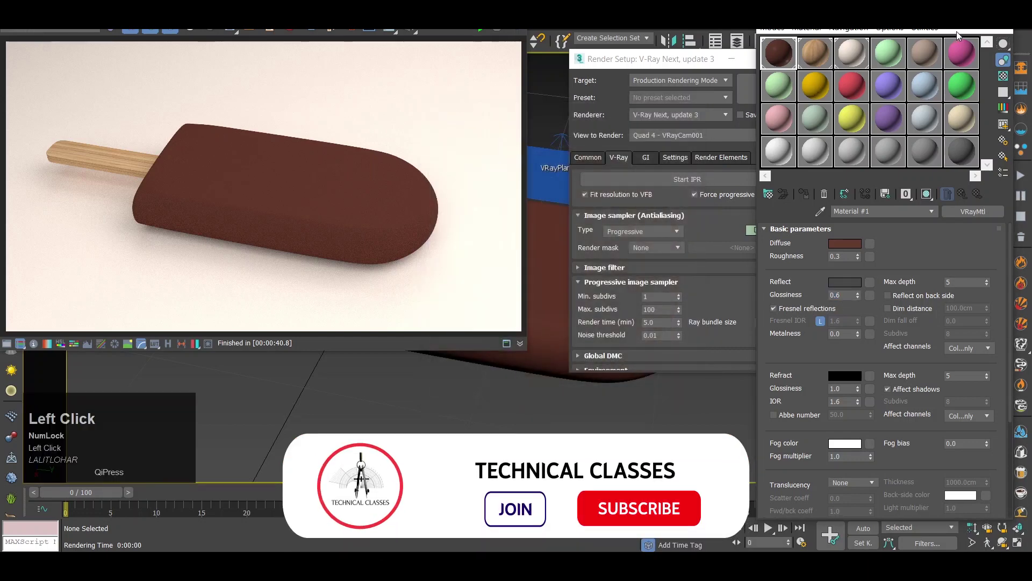